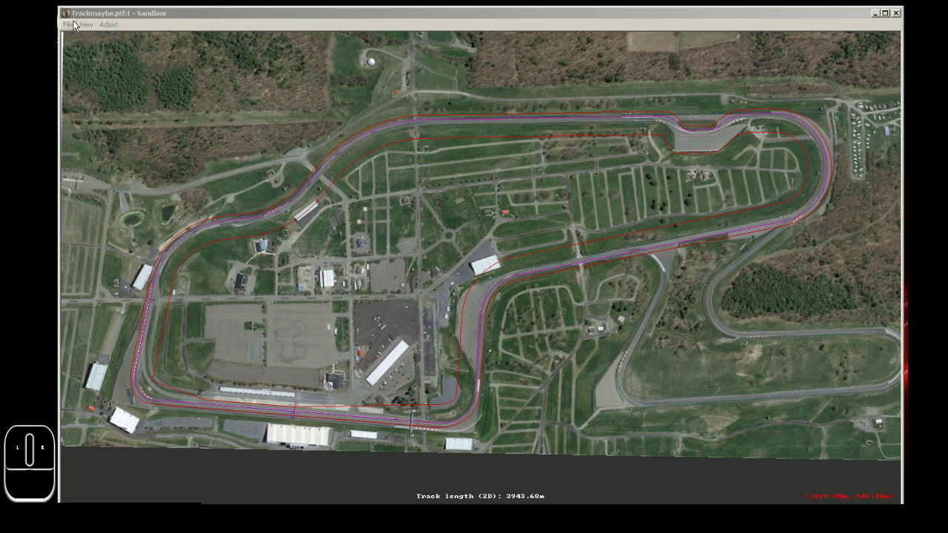
# - Bring up the Open Track dialog from the File menu and cancel it without loading another track
pyautogui.click(73, 31)
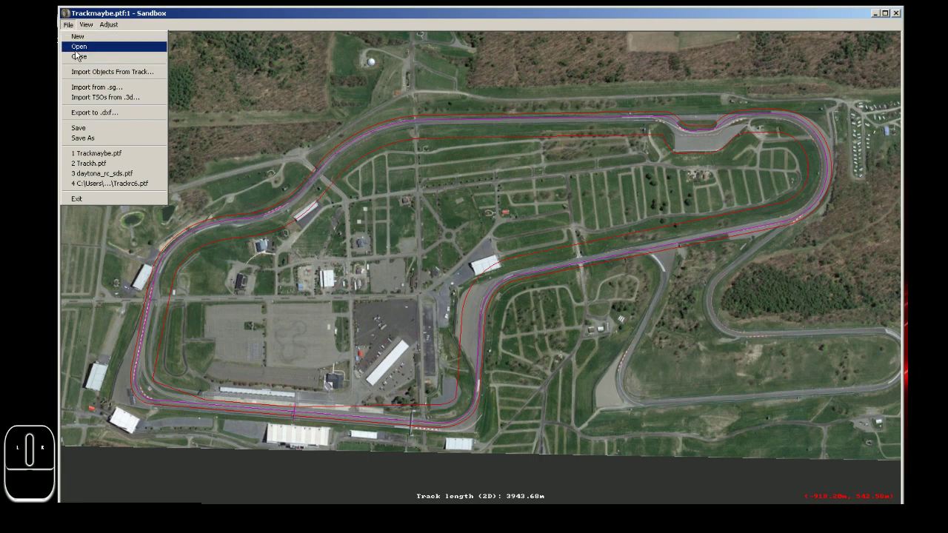
pyautogui.click(77, 59)
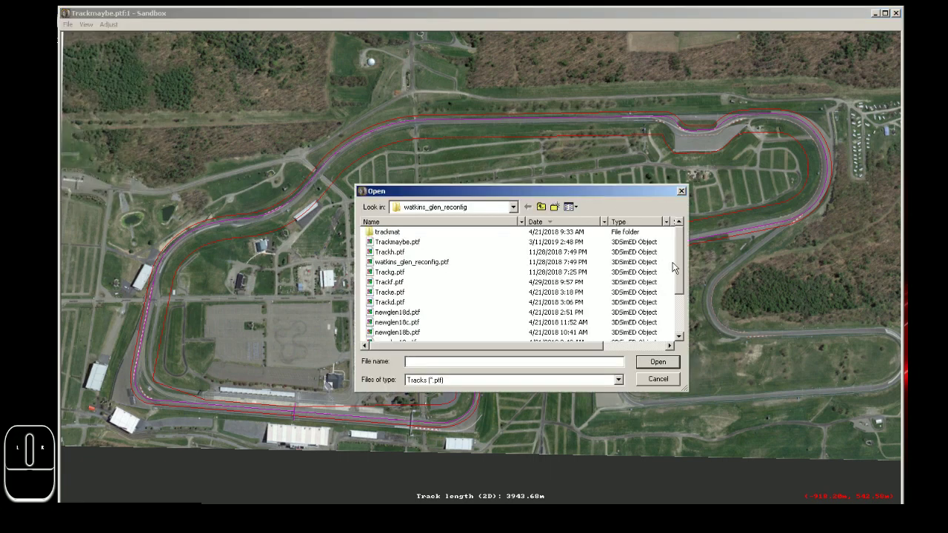
pyautogui.moveTo(683, 269); pyautogui.dragTo(695, 314)
pyautogui.click(667, 379)
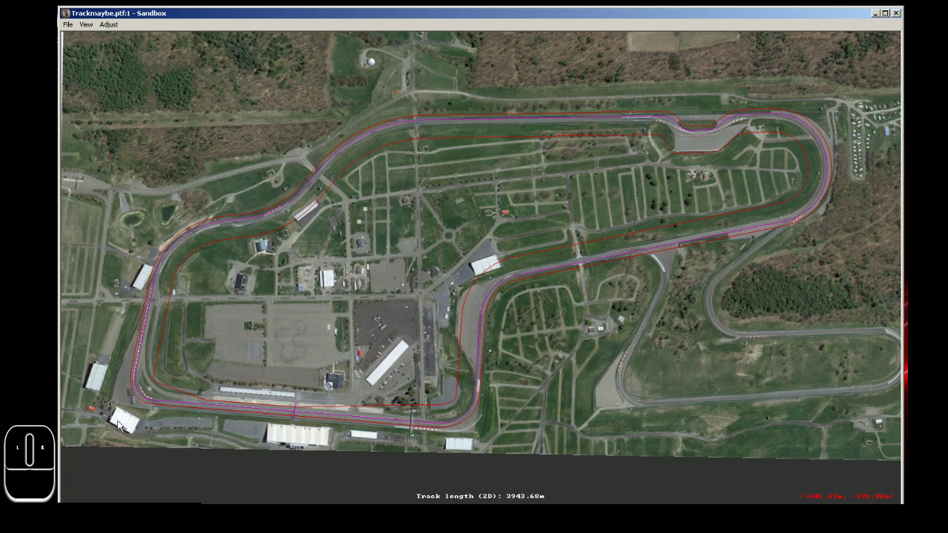
# - Select the curve segment at the Zippo corner and zoom in closely on it
pyautogui.click(123, 425)
pyautogui.press('c')
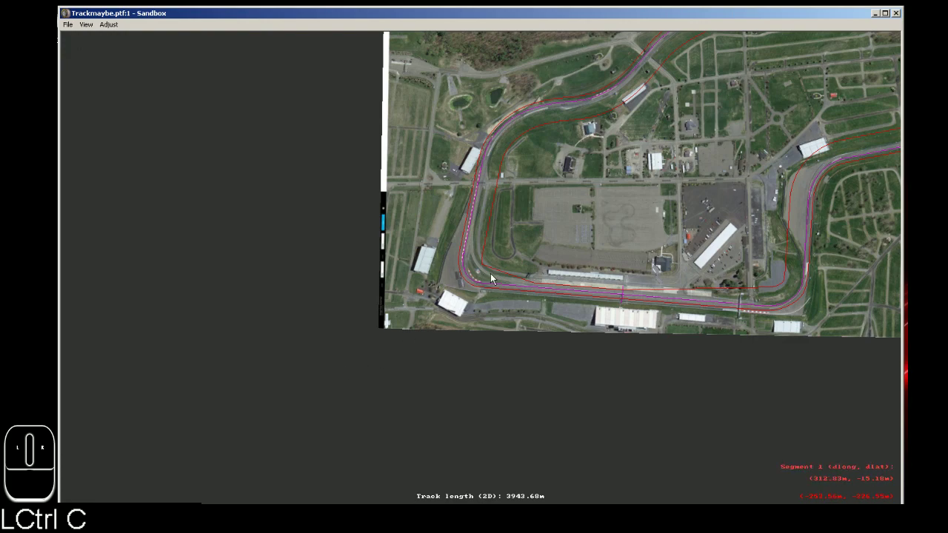
pyautogui.press('z')
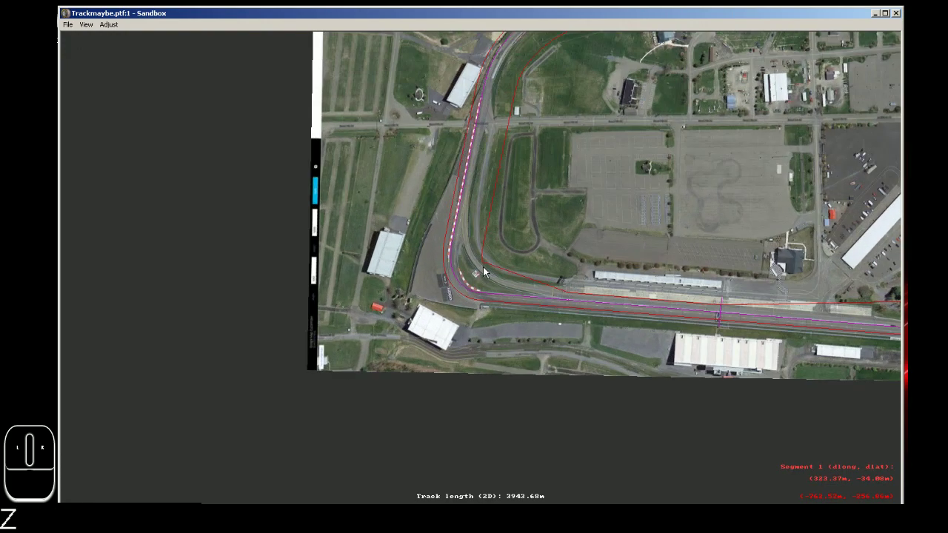
pyautogui.press('z')
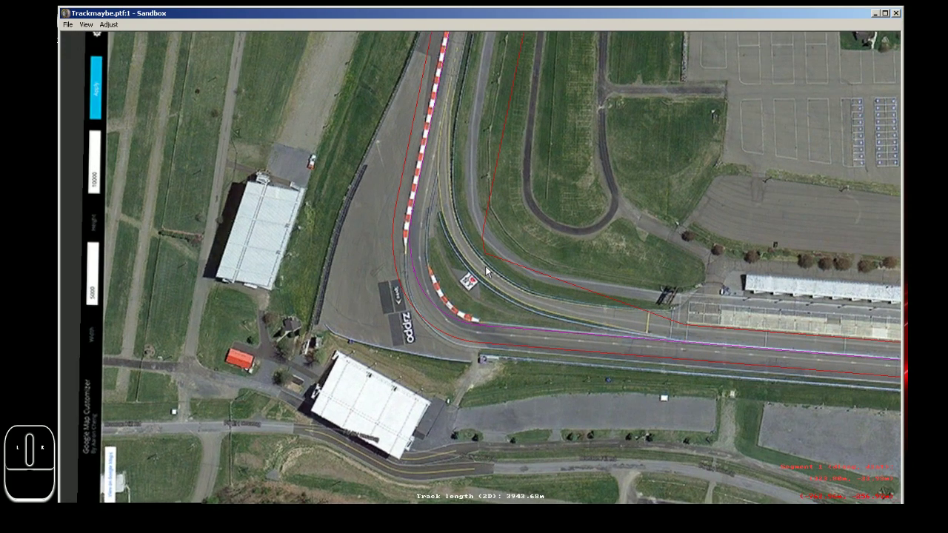
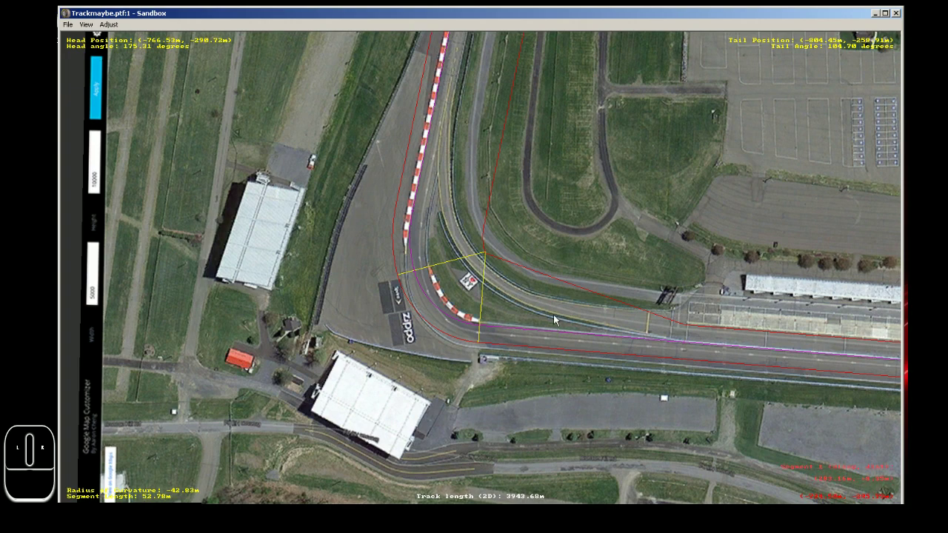
# - Cancel the Open Track dialog again and select segment 0 on the pit straight
pyautogui.click(72, 31)
pyautogui.click(79, 54)
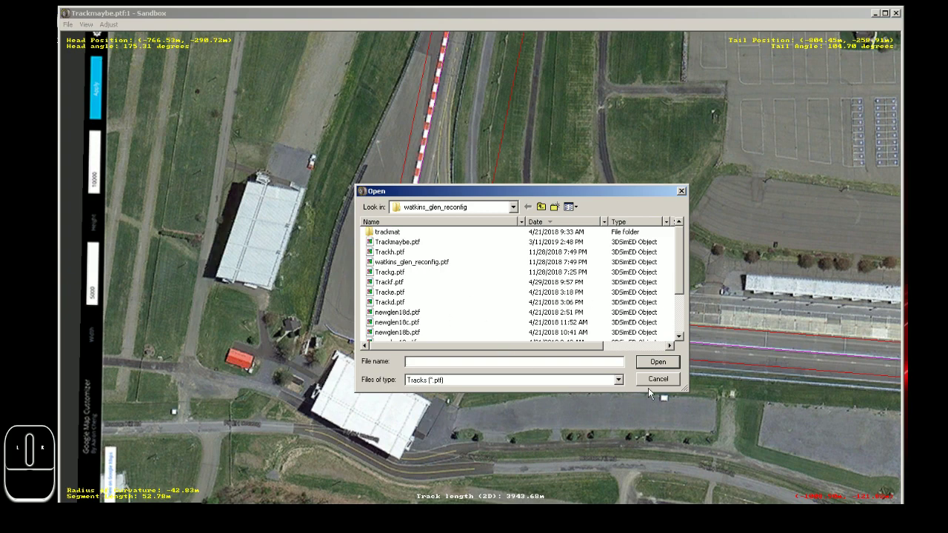
pyautogui.click(657, 377)
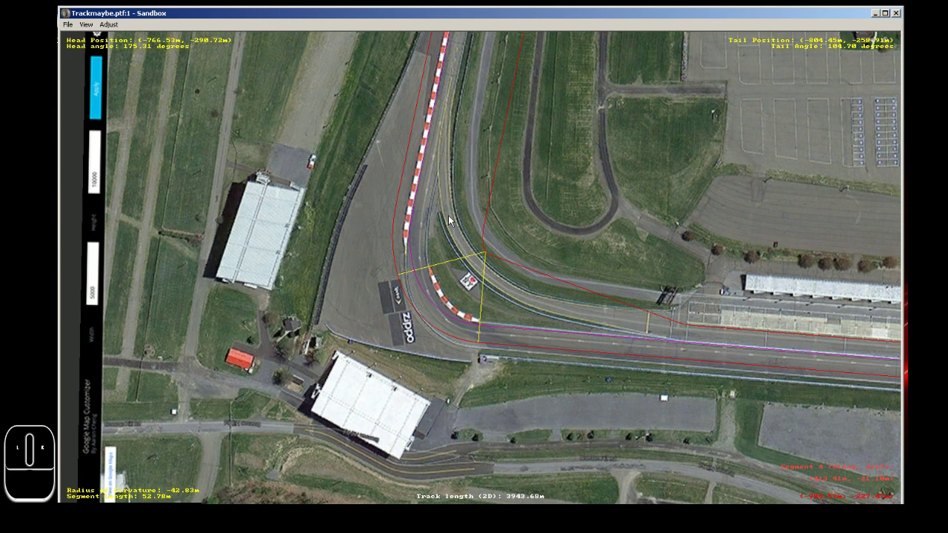
pyautogui.click(848, 351)
# - Step segment by segment from the pit straight back to the Zippo corner curve
pyautogui.press('ctrl+c')
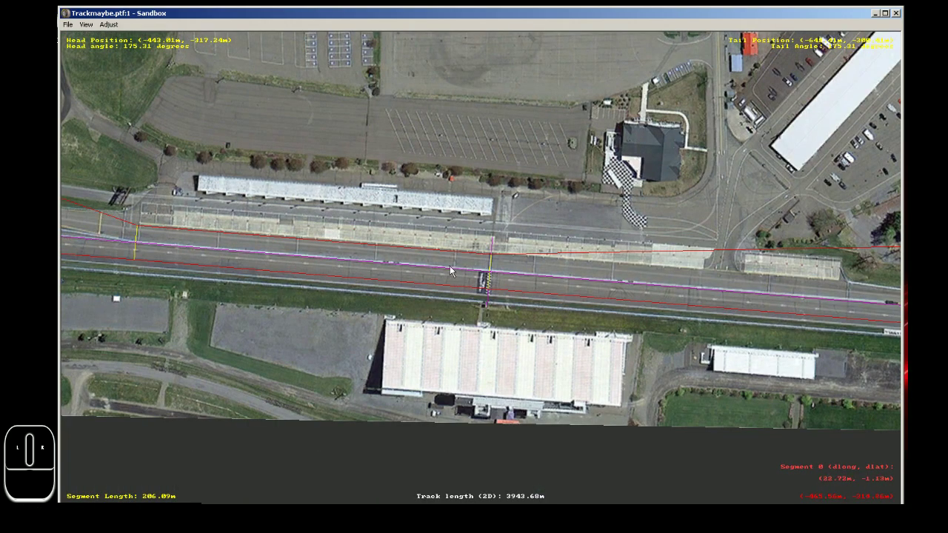
pyautogui.press('ctrl+c')
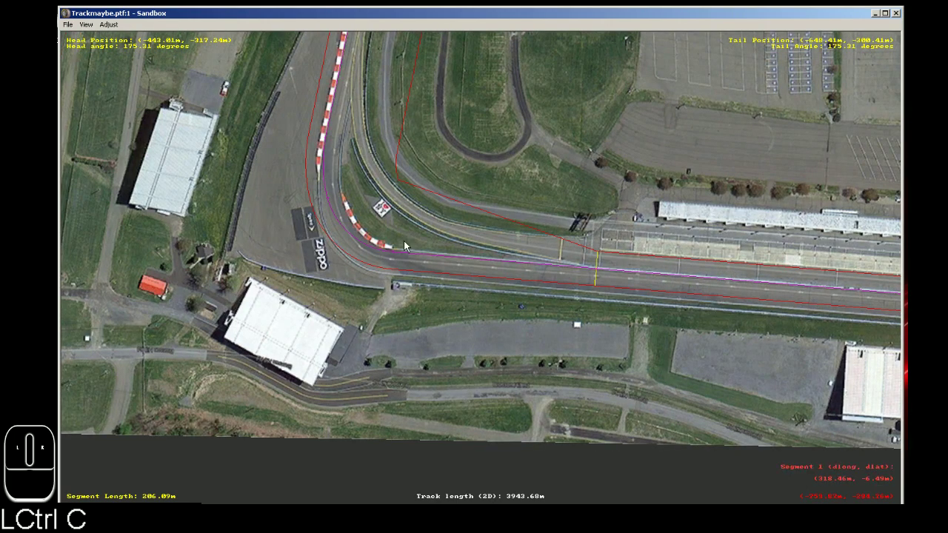
pyautogui.click(395, 253)
pyautogui.click(384, 253)
pyautogui.click(453, 266)
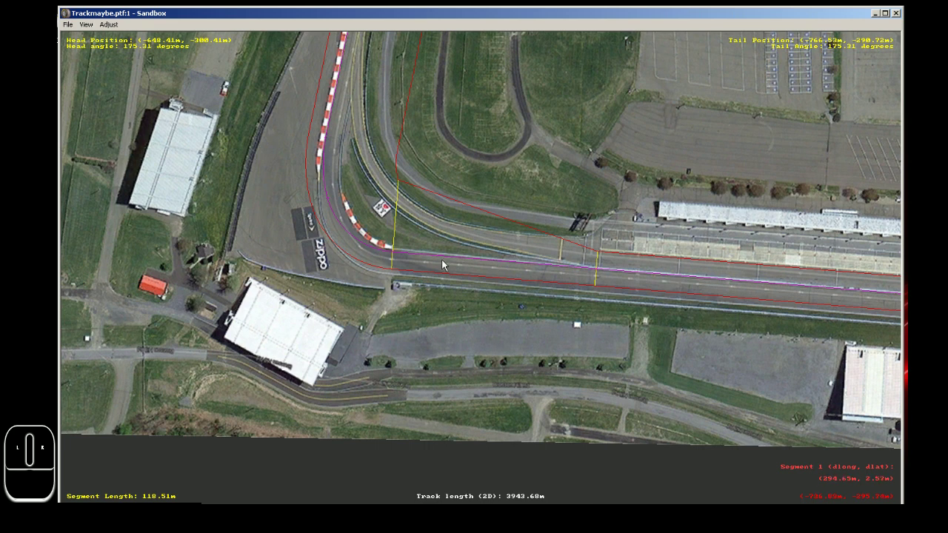
pyautogui.click(369, 247)
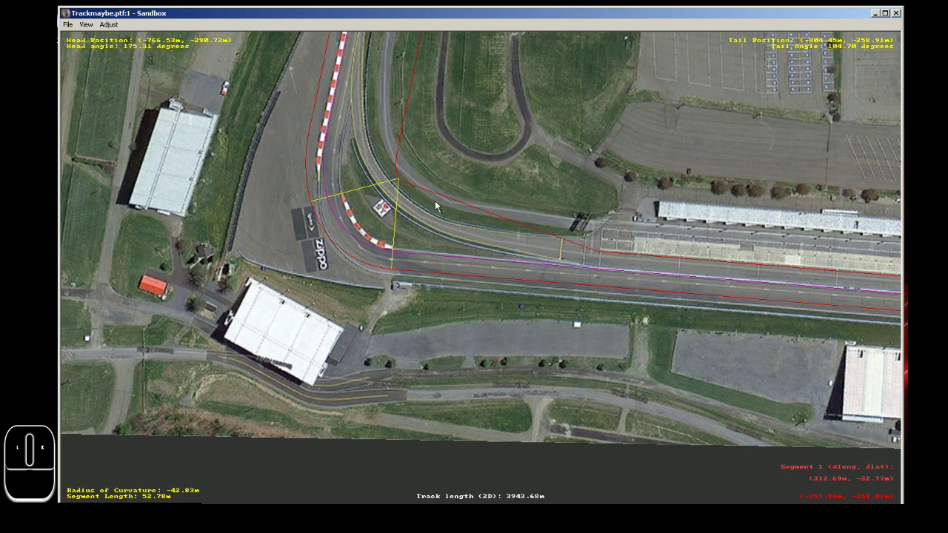
pyautogui.click(549, 239)
# - Create a new linear guide spanning the track at the Zippo corner from the end of the pit straight
pyautogui.rightClick(613, 223)
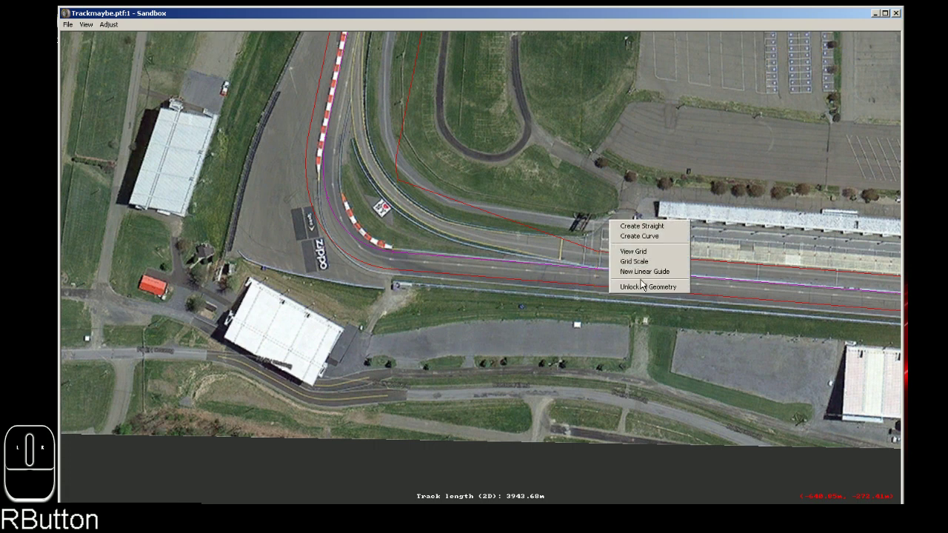
pyautogui.click(644, 286)
pyautogui.doubleClick(557, 236)
pyautogui.moveTo(601, 256); pyautogui.dragTo(689, 233)
pyautogui.click(601, 224)
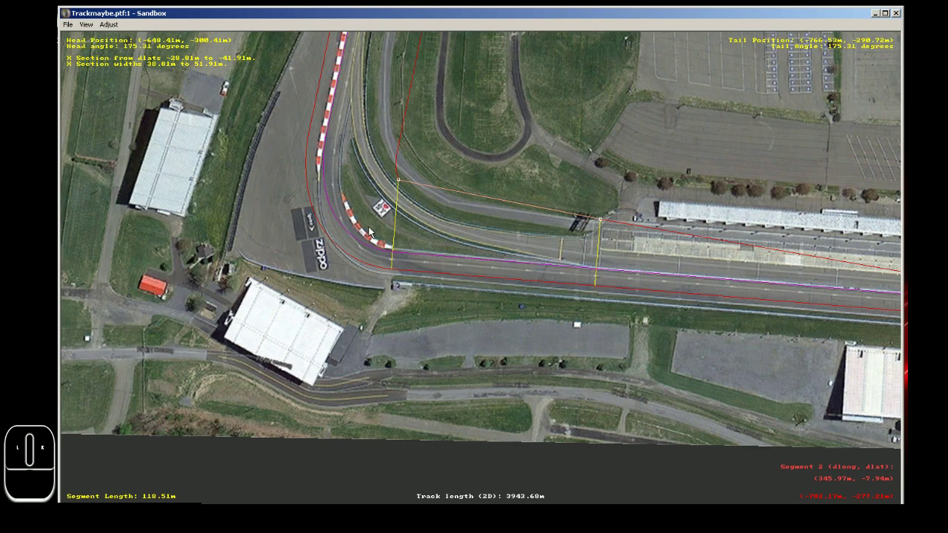
pyautogui.click(399, 189)
# - Snap the guide's end onto the curve's apex point, giving a 175.31° head angle and 52.38 m width
pyautogui.press('ctrl+c')
pyautogui.press('z')
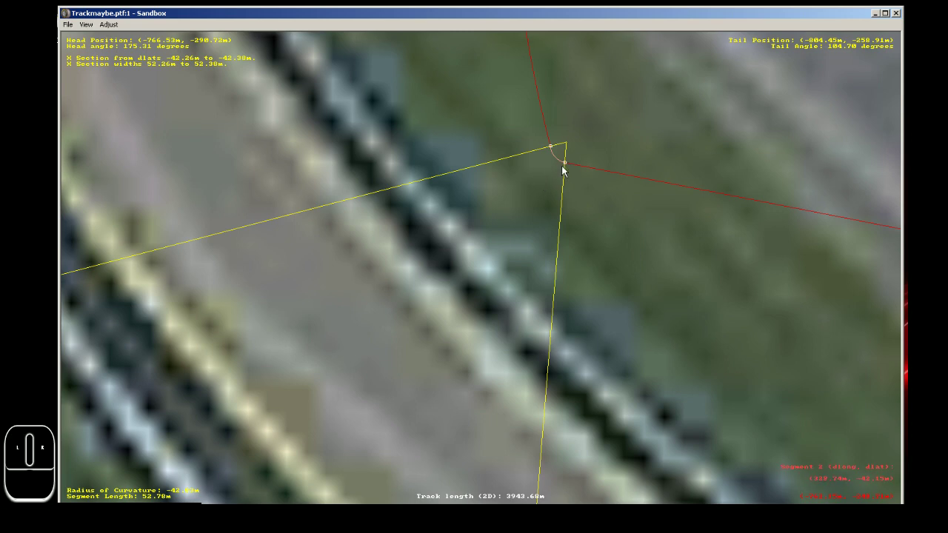
pyautogui.moveTo(566, 163); pyautogui.dragTo(580, 163)
pyautogui.press('x')
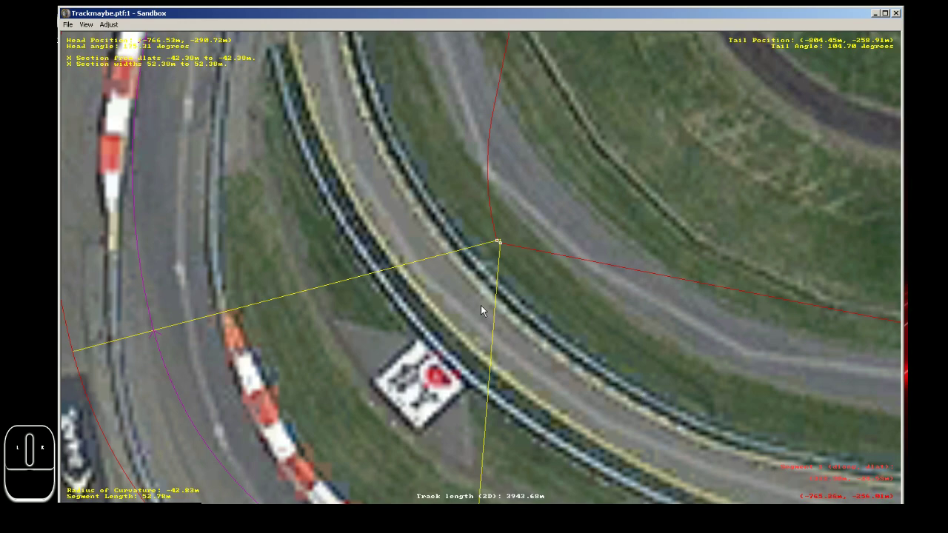
pyautogui.press('x')
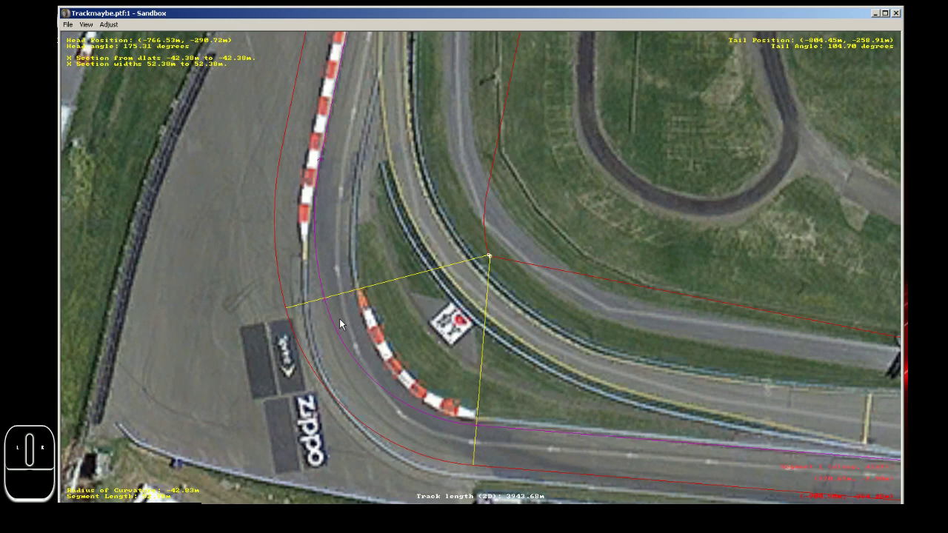
pyautogui.click(328, 302)
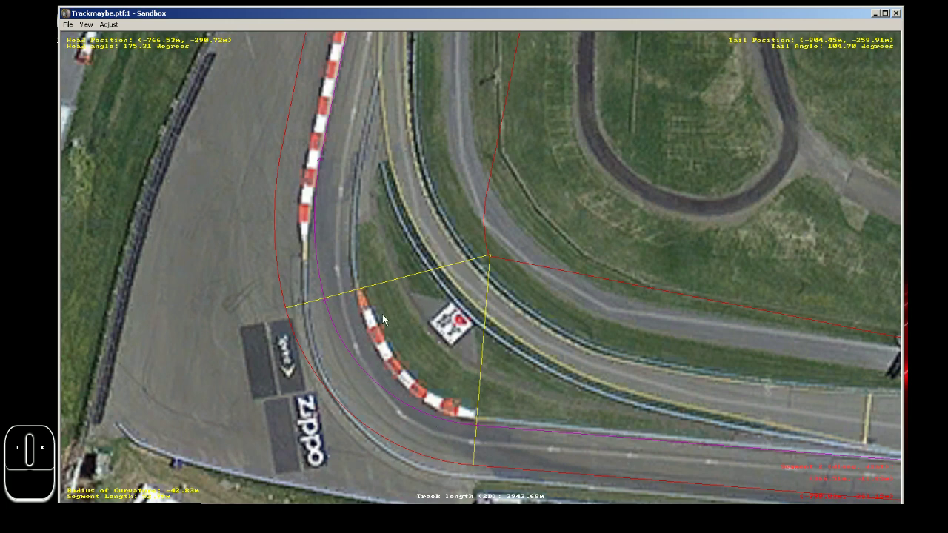
pyautogui.click(328, 261)
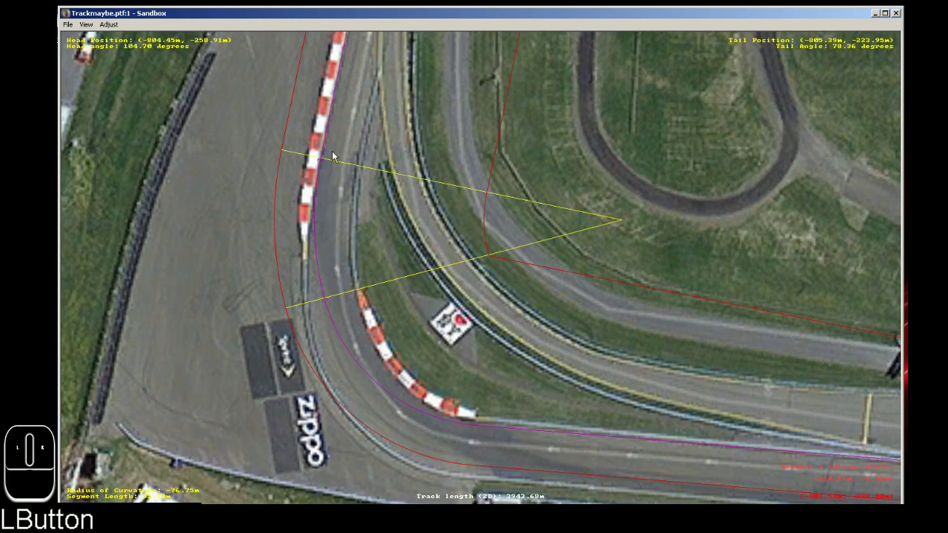
pyautogui.press('x')
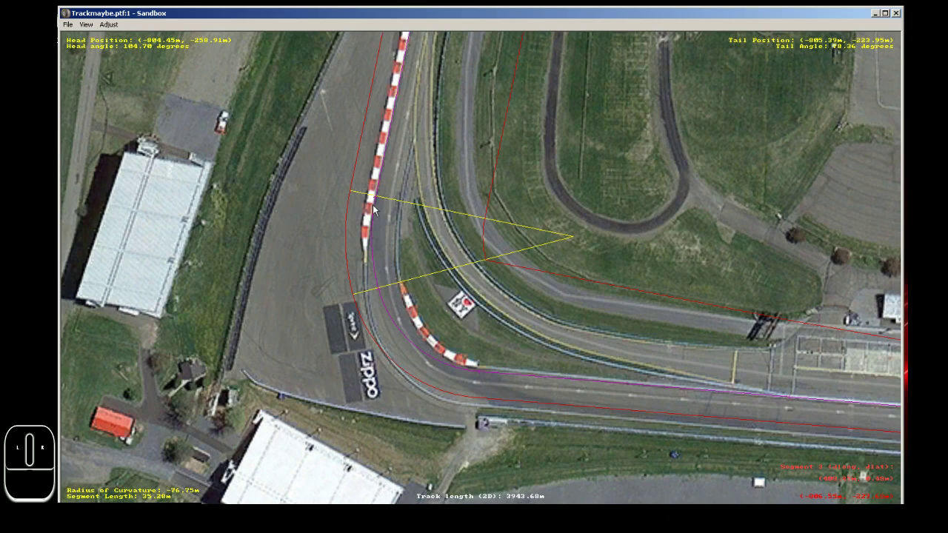
pyautogui.press('x')
pyautogui.press('ctrl+c')
pyautogui.press('z')
pyautogui.press('ctrl+c')
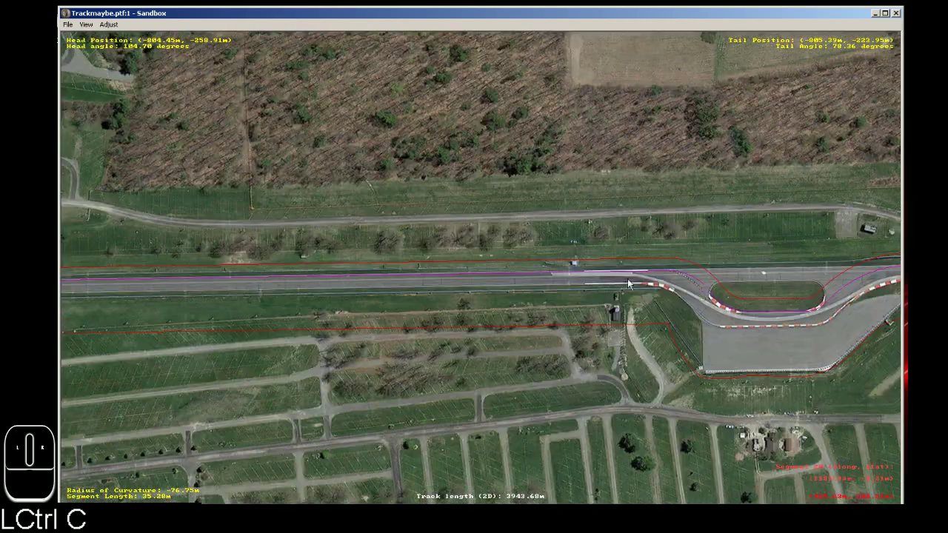
pyautogui.press('z')
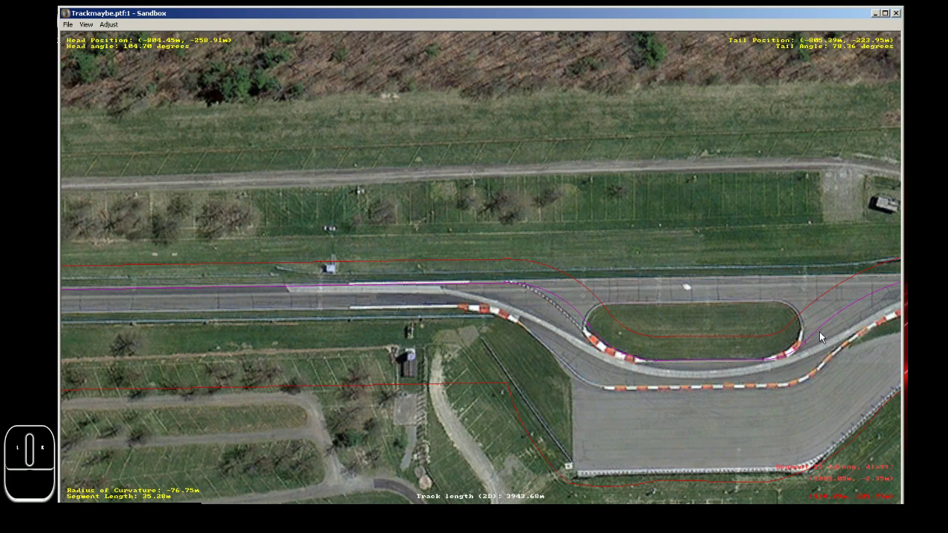
pyautogui.press('c')
pyautogui.press('c')
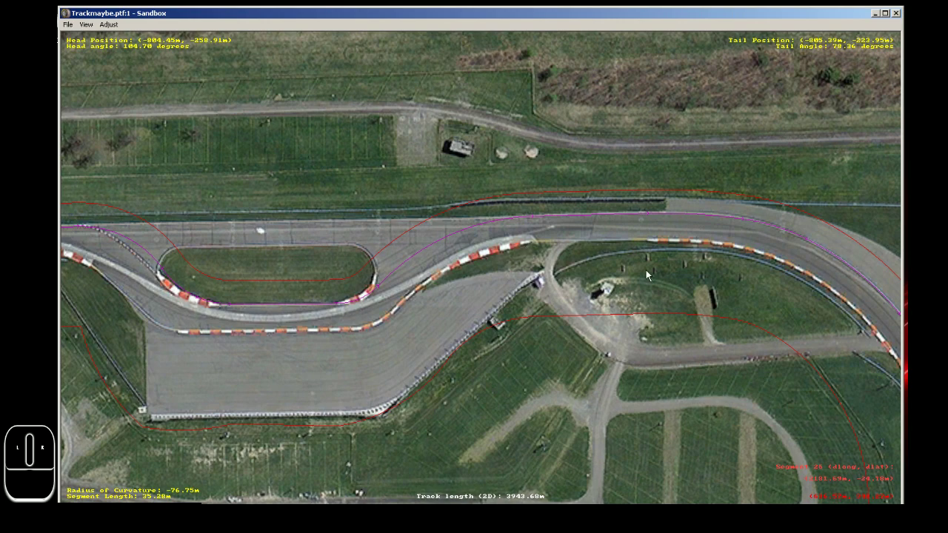
pyautogui.press('ctrl+c')
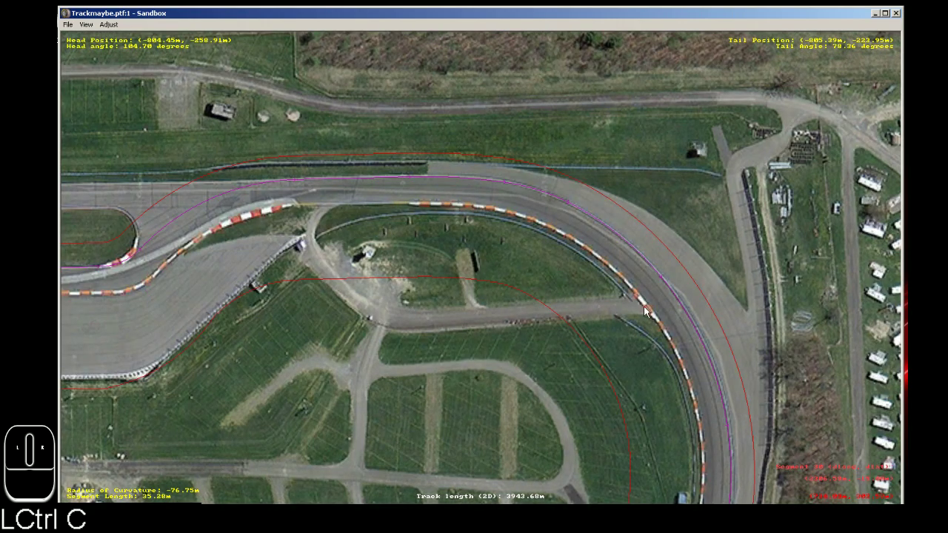
pyautogui.press('ctrl+c')
pyautogui.press('ctrl+c')
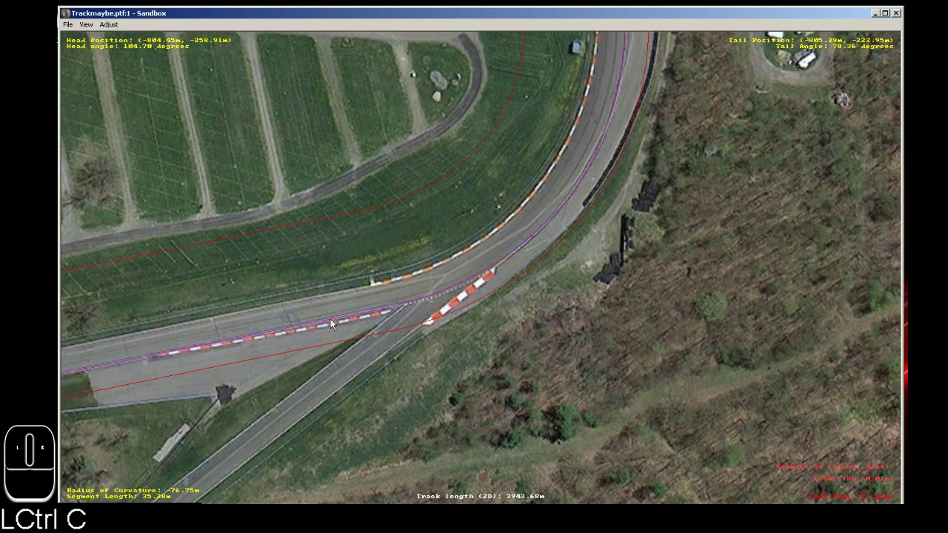
pyautogui.press('ctrl+c')
pyautogui.press('c')
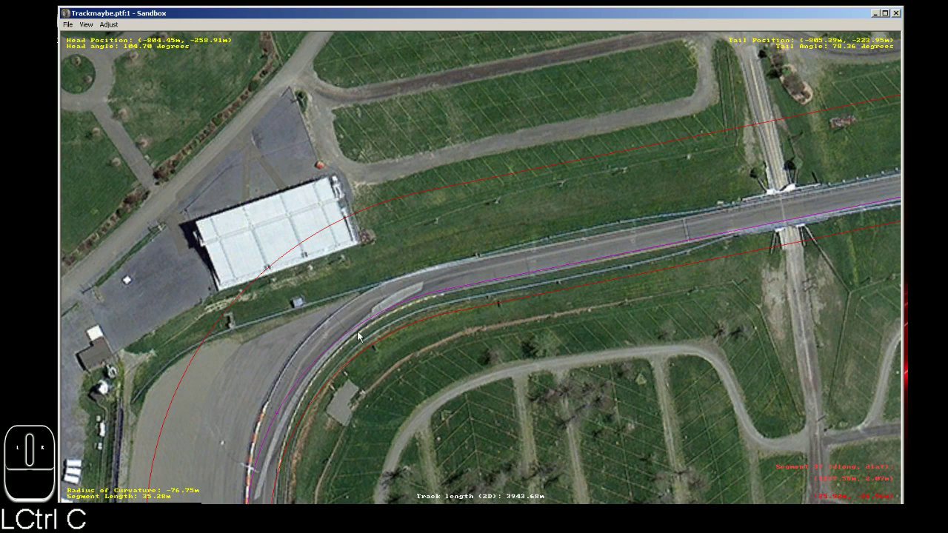
# - Select the long bend segment beside the hangar and bring its inner edge into close view
pyautogui.click(388, 313)
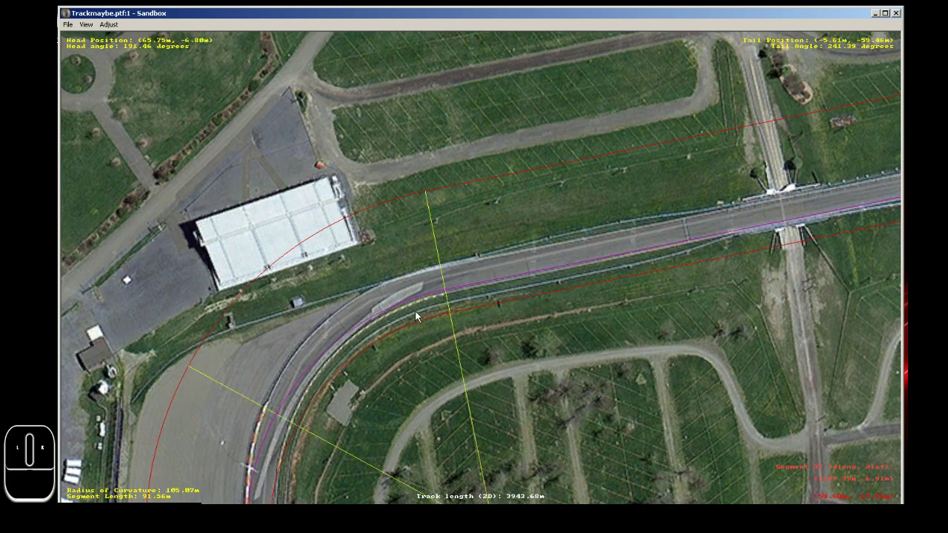
pyautogui.press('ctrl+c')
pyautogui.press('ctrl+c')
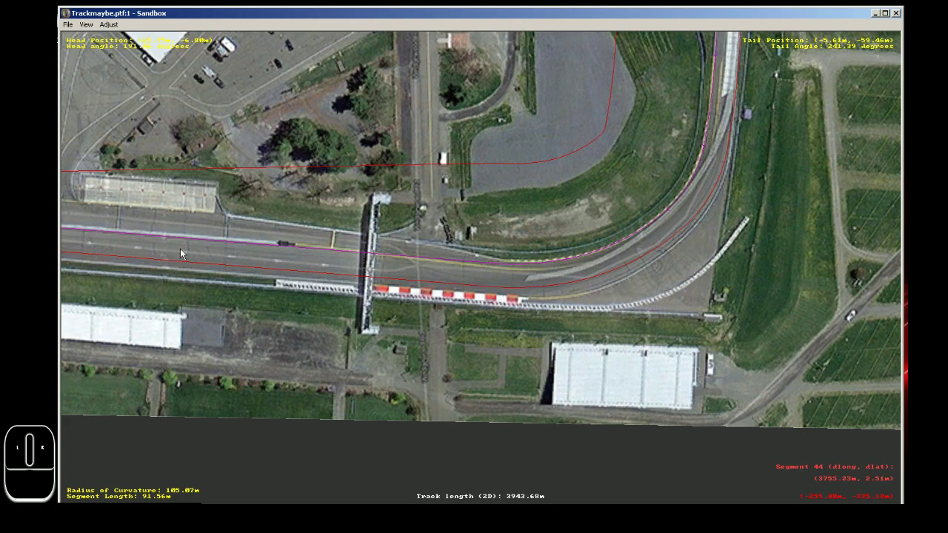
pyautogui.press('ctrl+c')
pyautogui.press('ctrl+c')
pyautogui.press('ctrl+c')
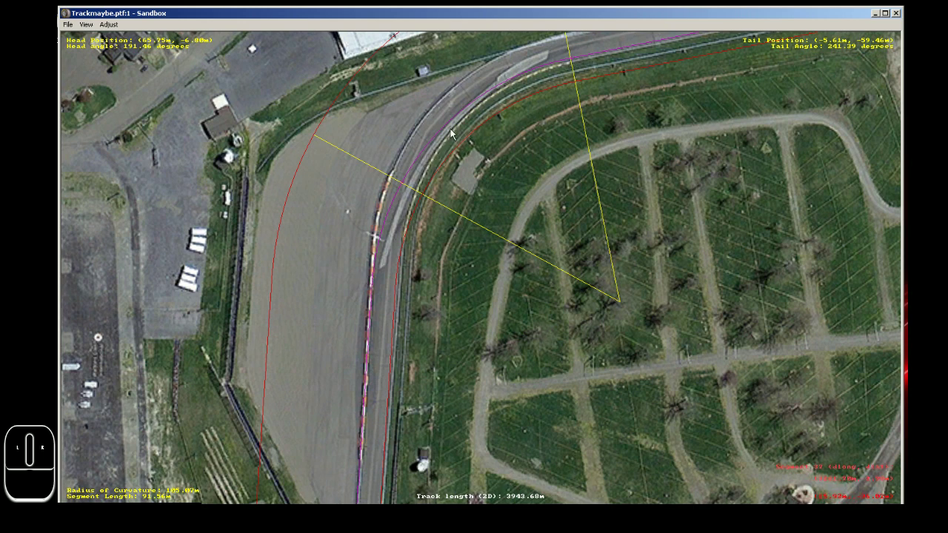
pyautogui.press('ctrl+c')
# - Copy the kerb feature along the bend's inner edge, spanning about 88 m with widths 9.29–3.28 m
pyautogui.press('z')
pyautogui.rightClick(516, 257)
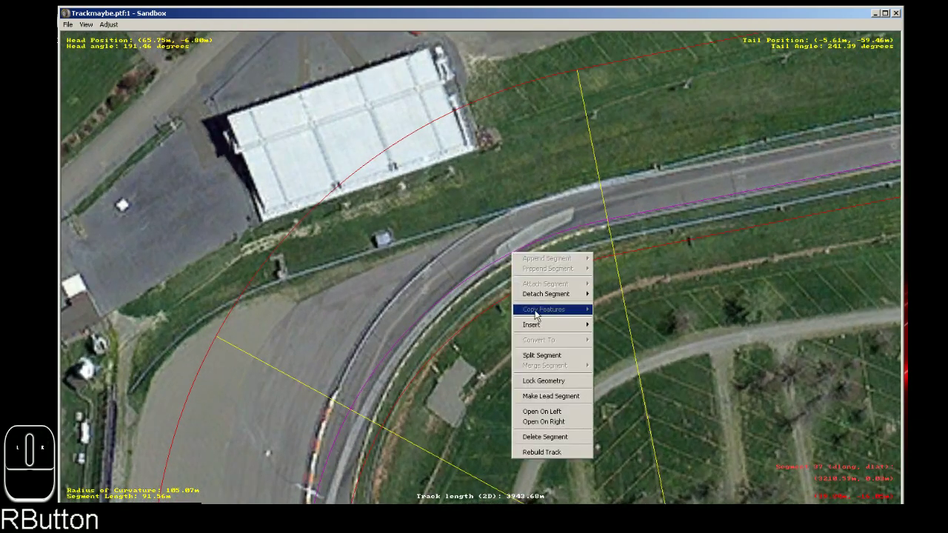
pyautogui.click(542, 331)
pyautogui.click(618, 330)
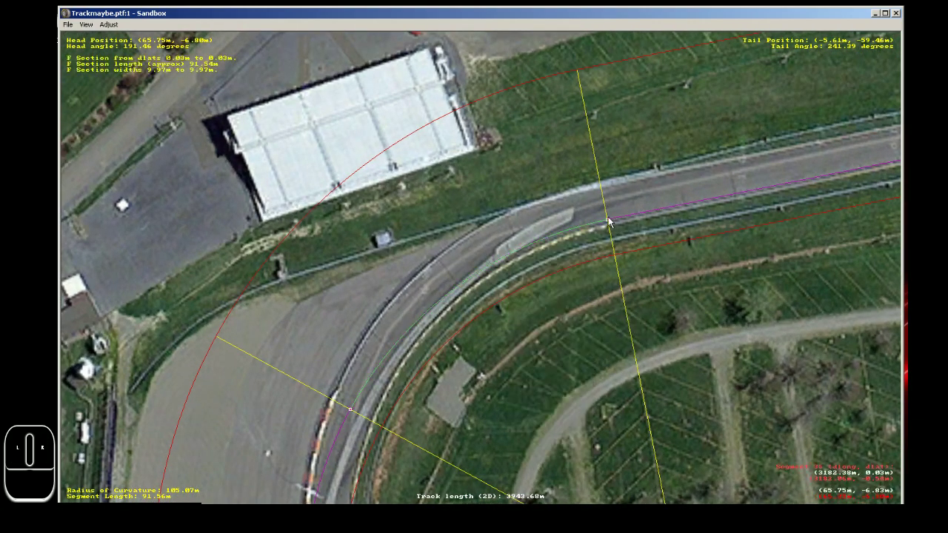
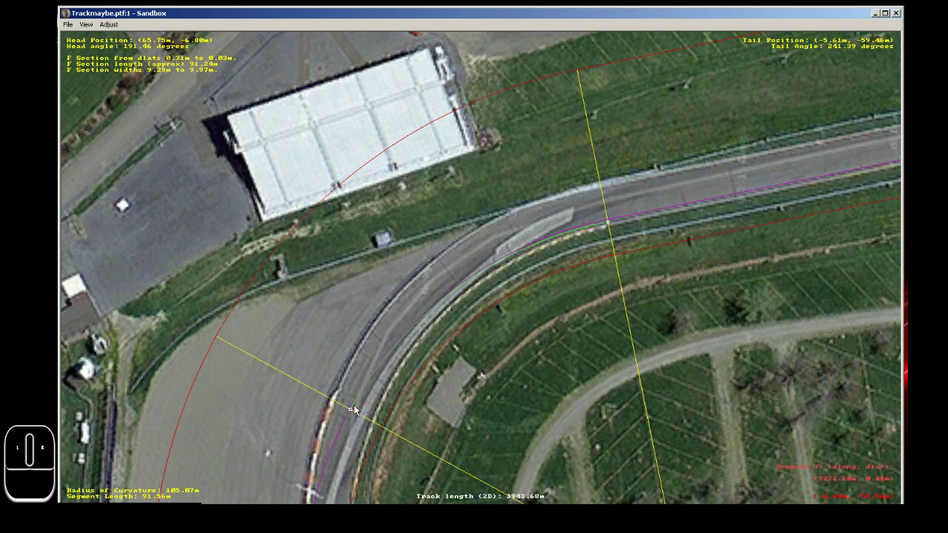
pyautogui.moveTo(354, 413); pyautogui.dragTo(375, 423)
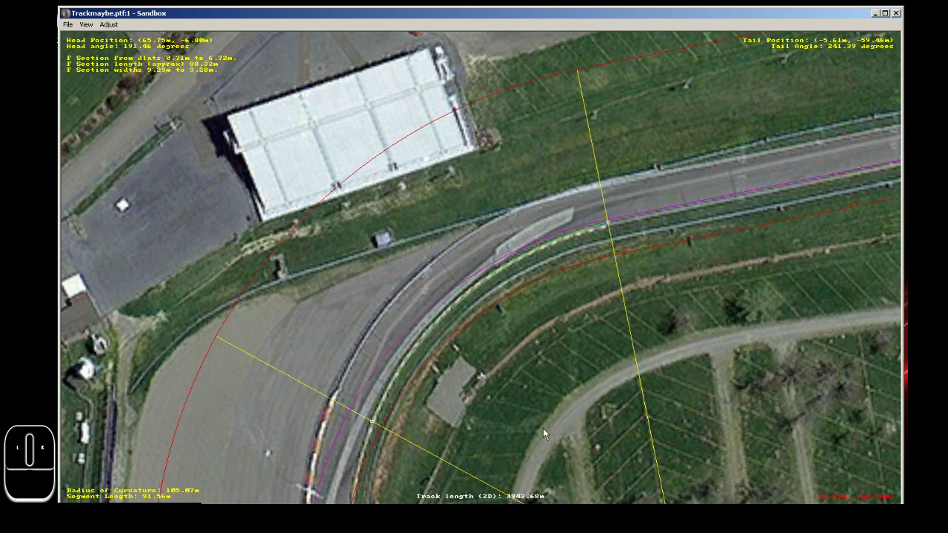
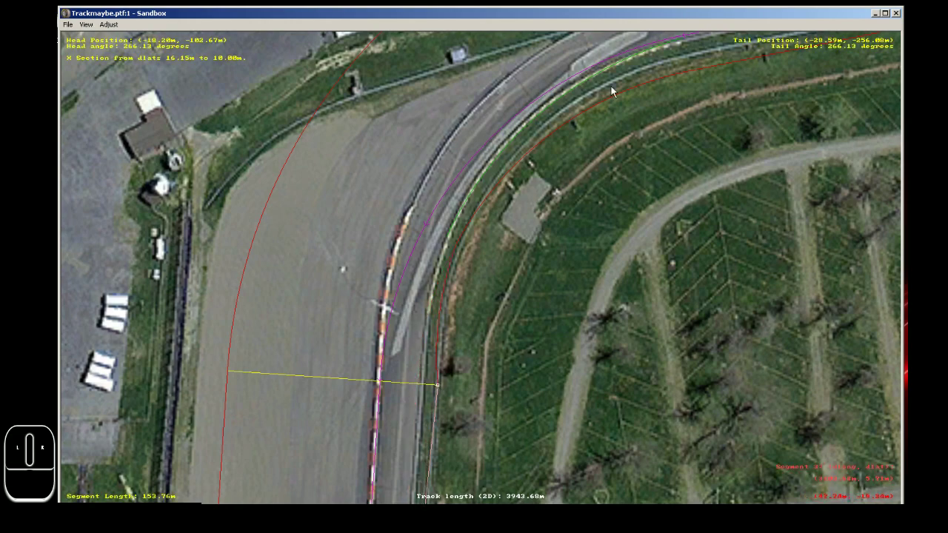
pyautogui.press('ctrl+c')
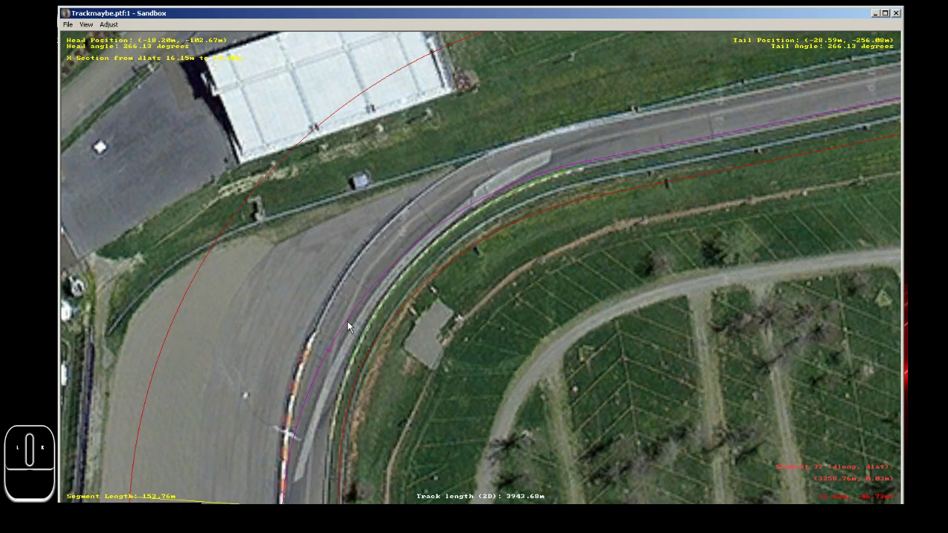
pyautogui.press('ctrl+c')
pyautogui.press('x')
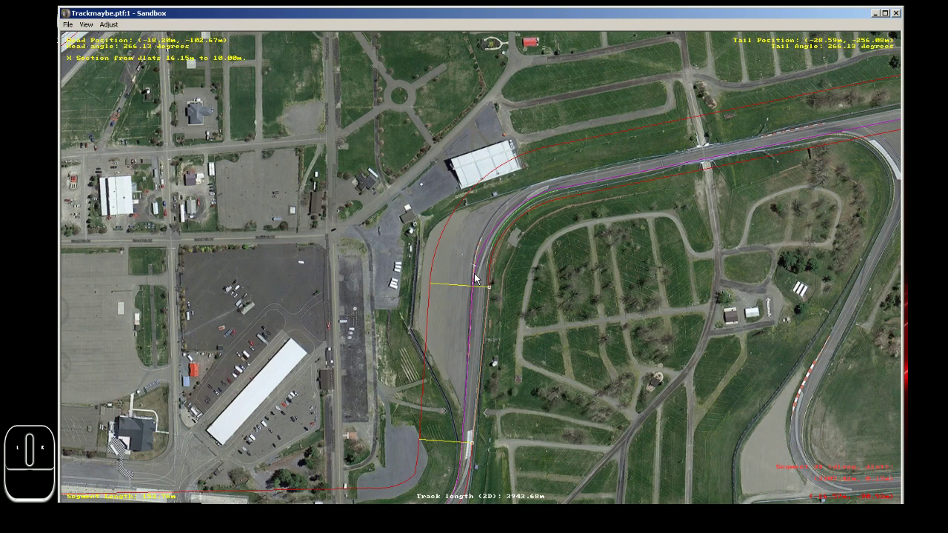
pyautogui.press('ctrl+c')
pyautogui.press('z')
pyautogui.click(464, 296)
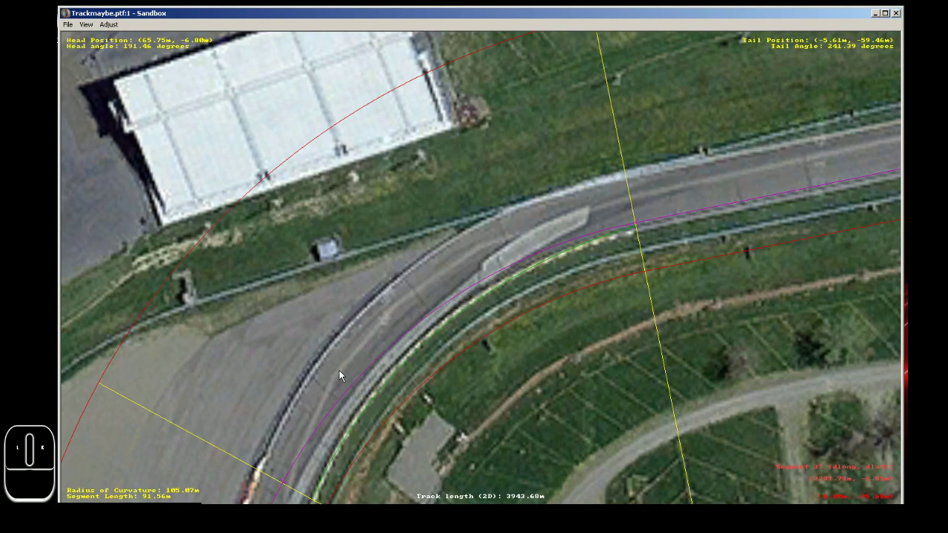
pyautogui.press('ctrl+c')
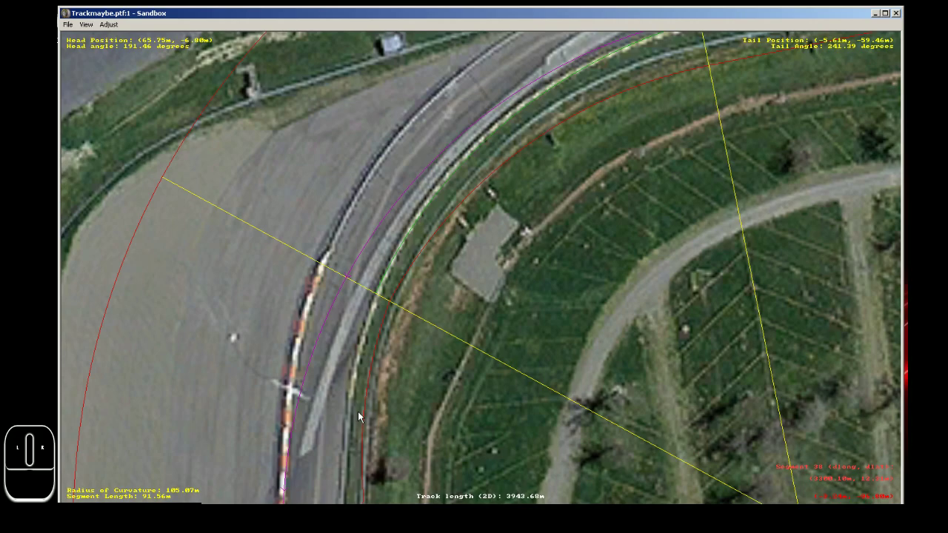
pyautogui.press('x')
pyautogui.press('x')
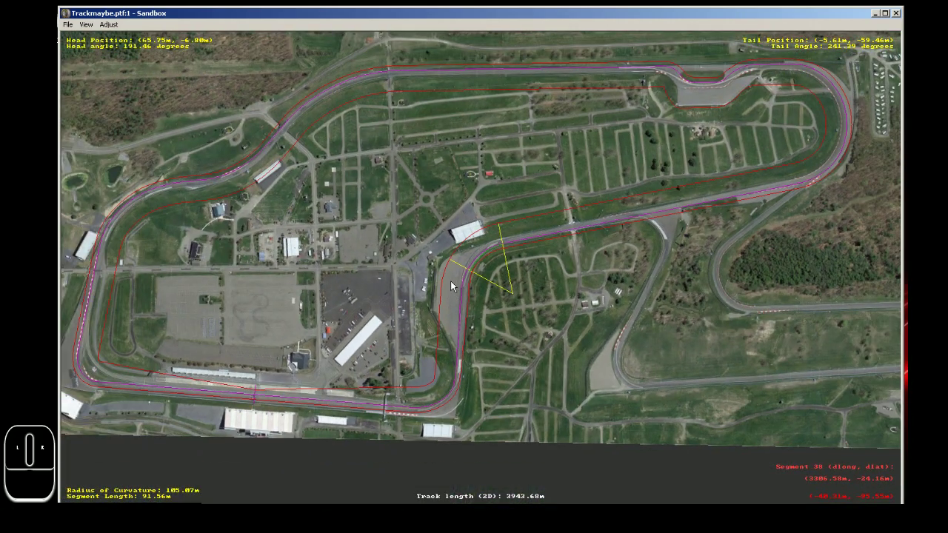